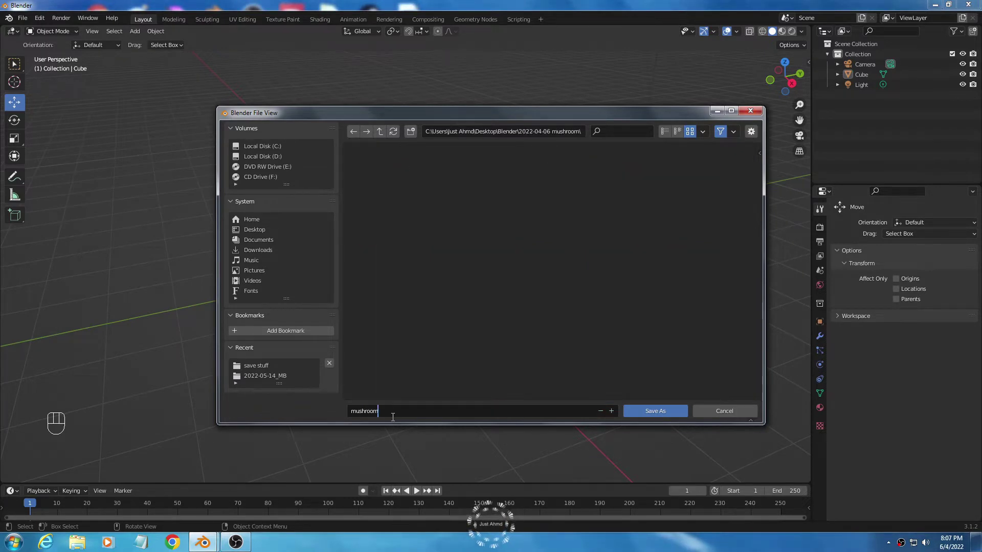
# Scroll the File View save dialog while saving the scene as 'mushroom'.
pyautogui.scroll(-3)
pyautogui.scroll(3)
pyautogui.scroll(3)
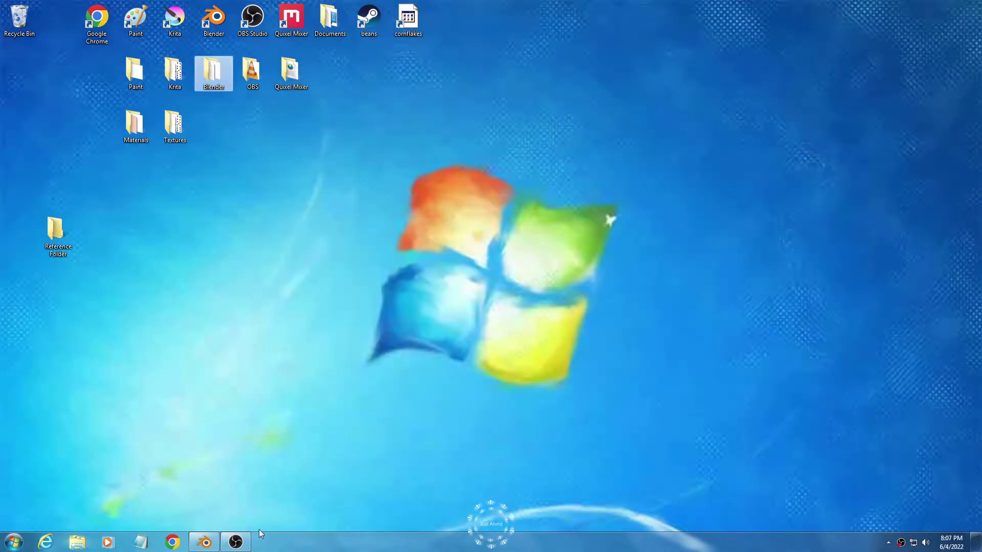
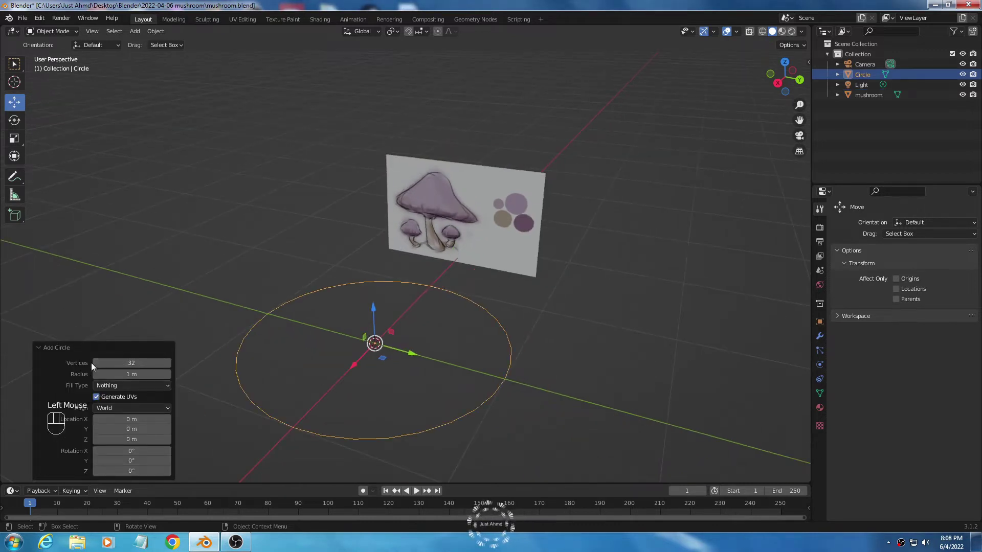
# Lower the circle's vertex count to six sides and apply it.
pyautogui.doubleClick(98, 364)
pyautogui.click(172, 366)
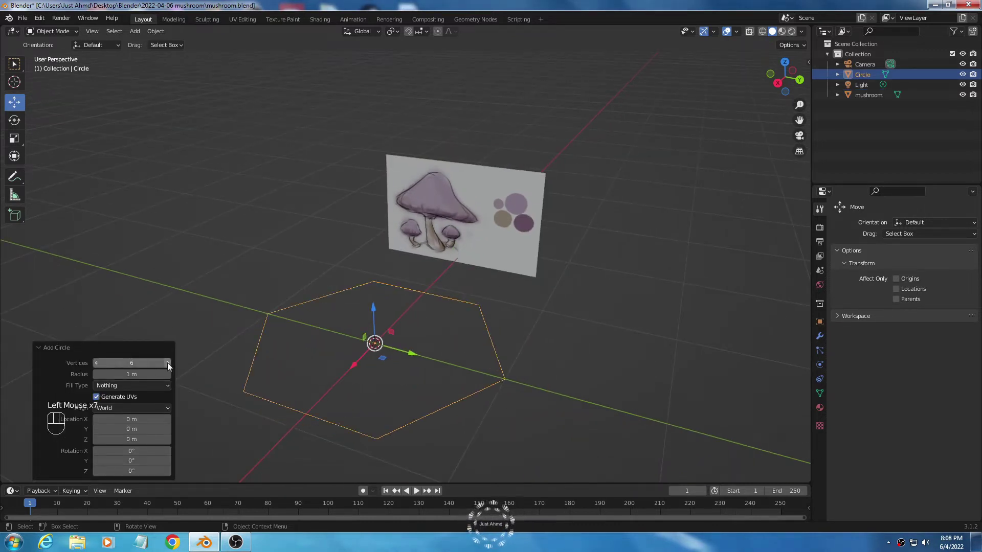
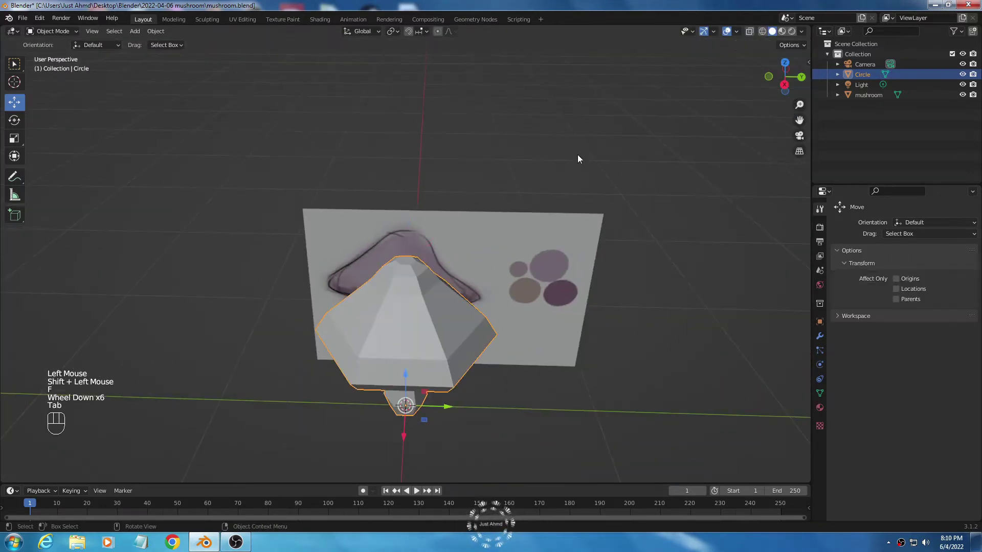
# Rotate the extruded mushroom into shape and set its shading to Shade Smooth.
pyautogui.press('r')
pyautogui.scroll(3)
pyautogui.press('z')
pyautogui.rightClick(367, 429)
pyautogui.click(711, 271)
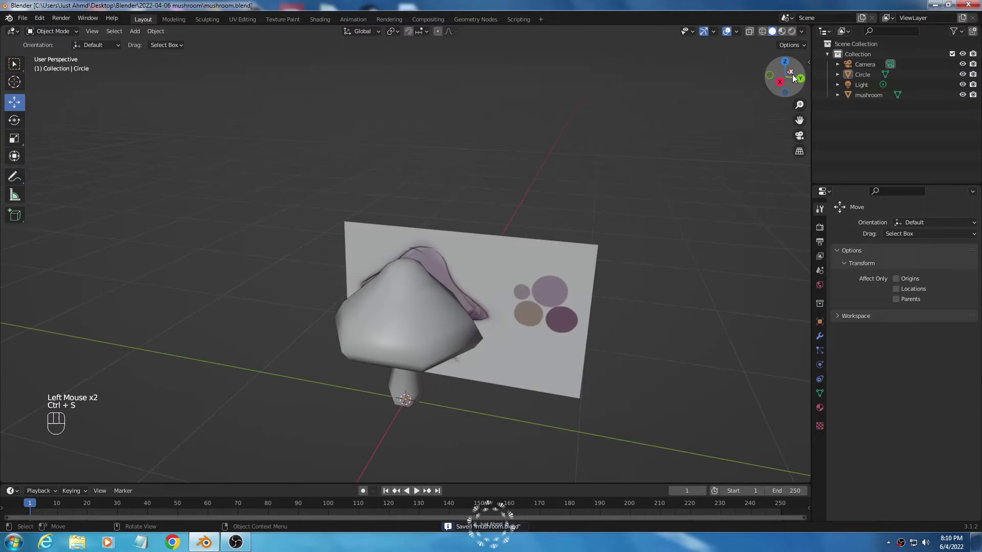